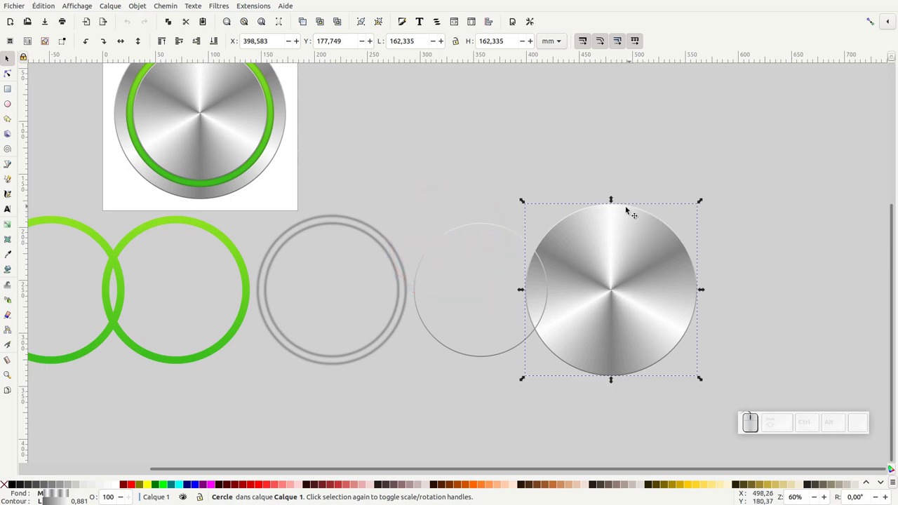
Move the thin circle outline and the green gradient ring onto the brushed-metal disc, then select the grey double-ring
click(493, 226)
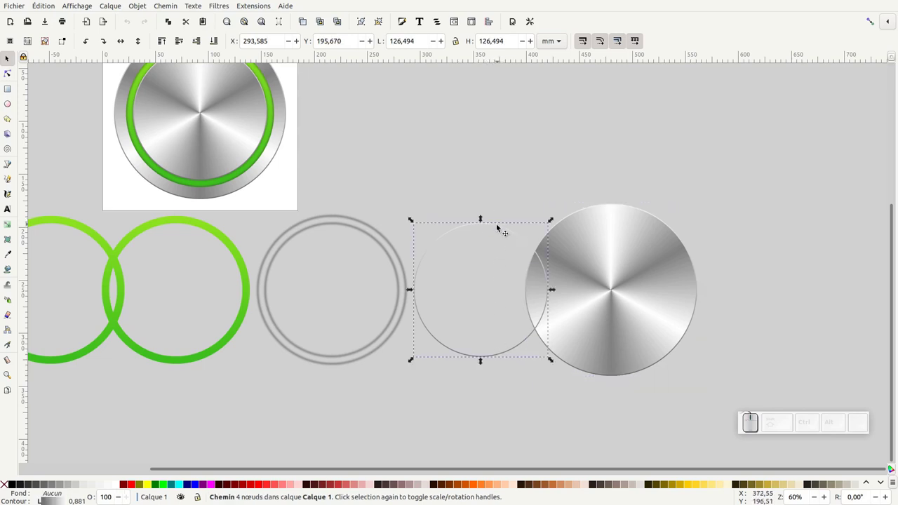
drag(500, 226, 614, 233)
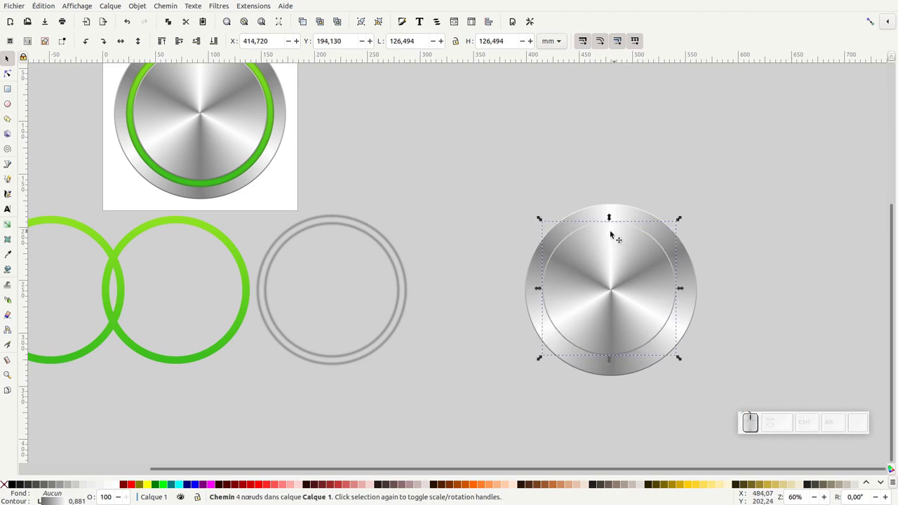
click(233, 240)
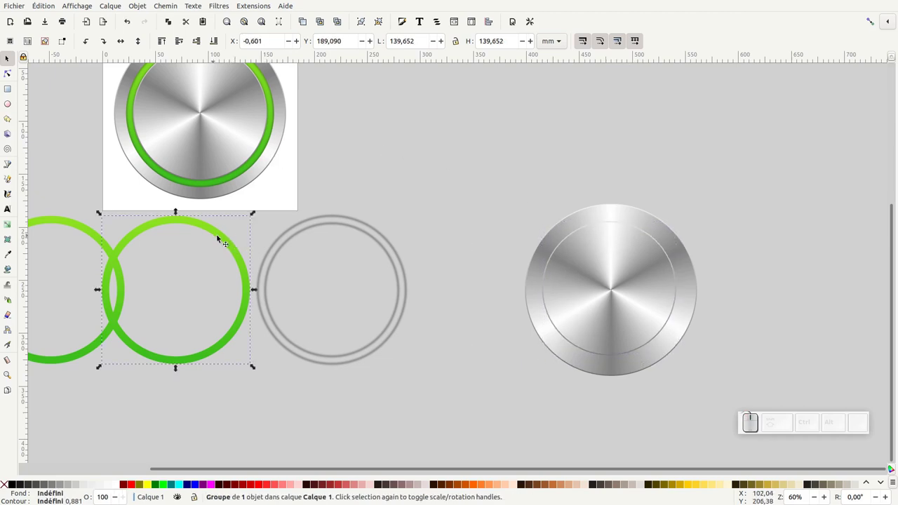
drag(236, 238, 543, 244)
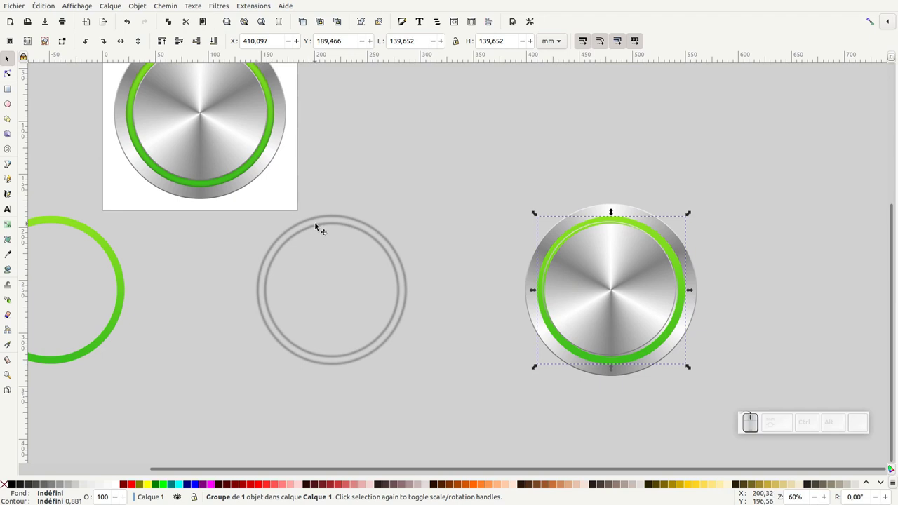
click(319, 224)
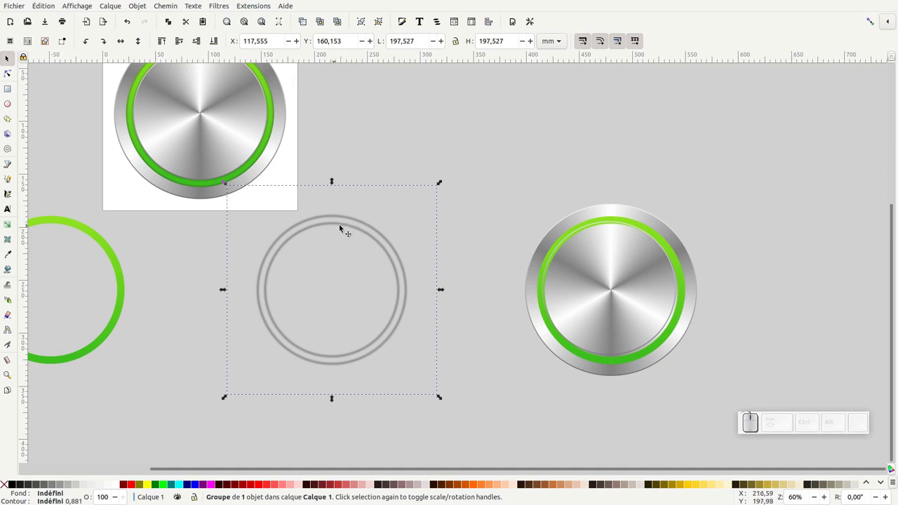
Zoom in on the grey ring and adjust it with Align and Distribute
drag(117, 254, 510, 198)
drag(460, 221, 400, 379)
key(ctrl+shift+a)
click(751, 151)
click(752, 165)
Remove the green ring from over the grey double-ring group via the context menu
right_click(391, 264)
click(437, 449)
click(427, 416)
drag(394, 293, 395, 291)
click(394, 293)
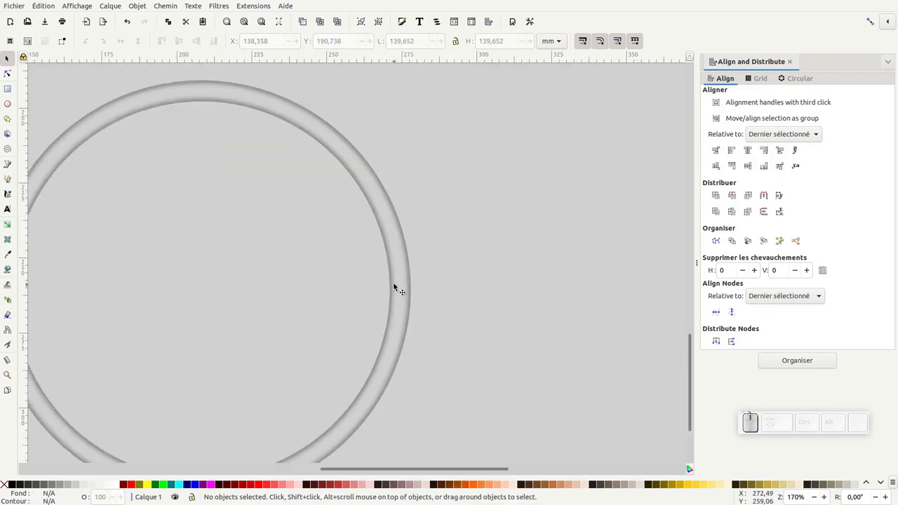
Start a new blank document with File > New
key(KP_Subtract)
middle_click(367, 215)
click(9, 7)
click(23, 20)
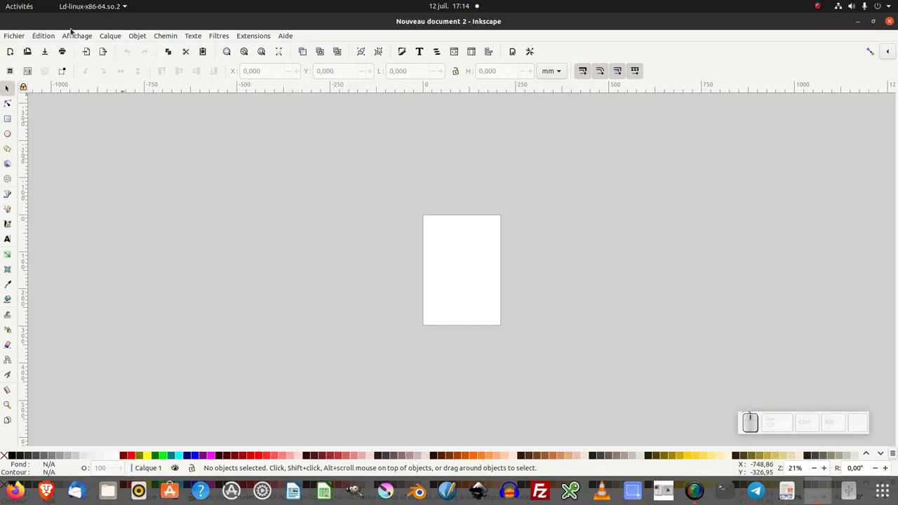
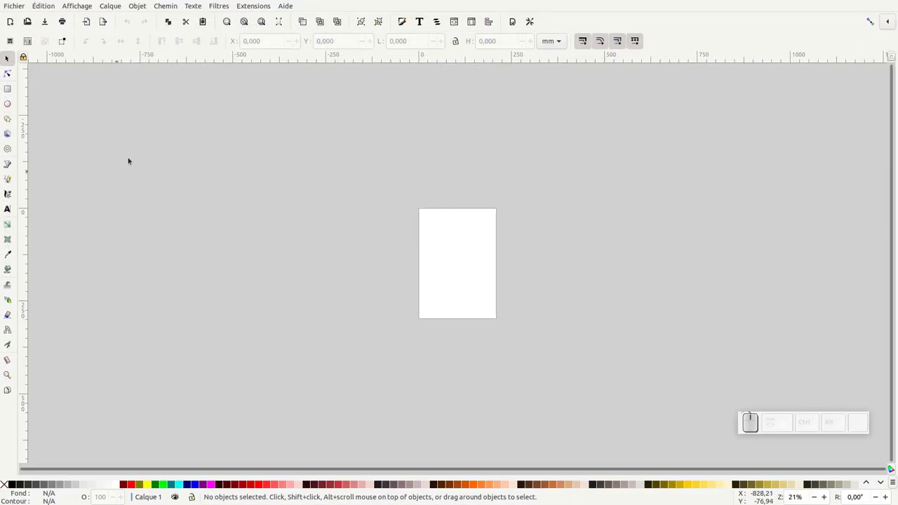
Fit the empty page of the new document to the window
key(KP_5)
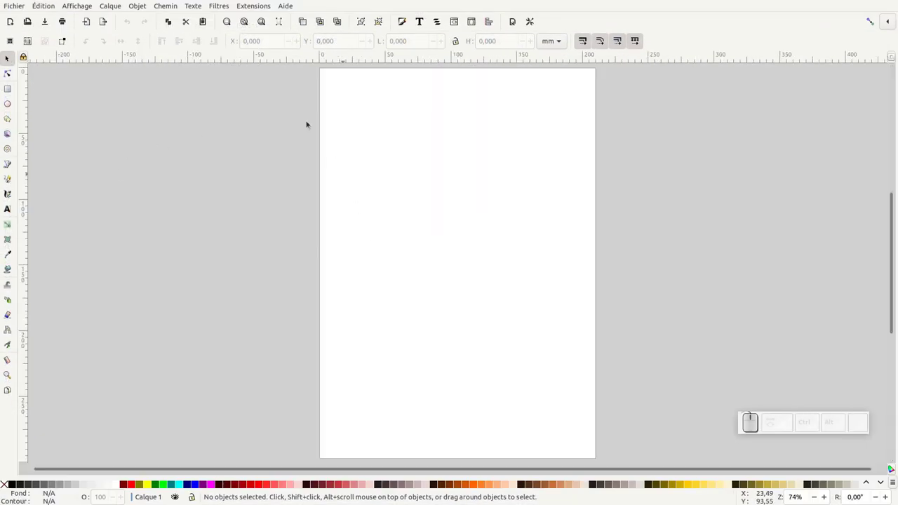
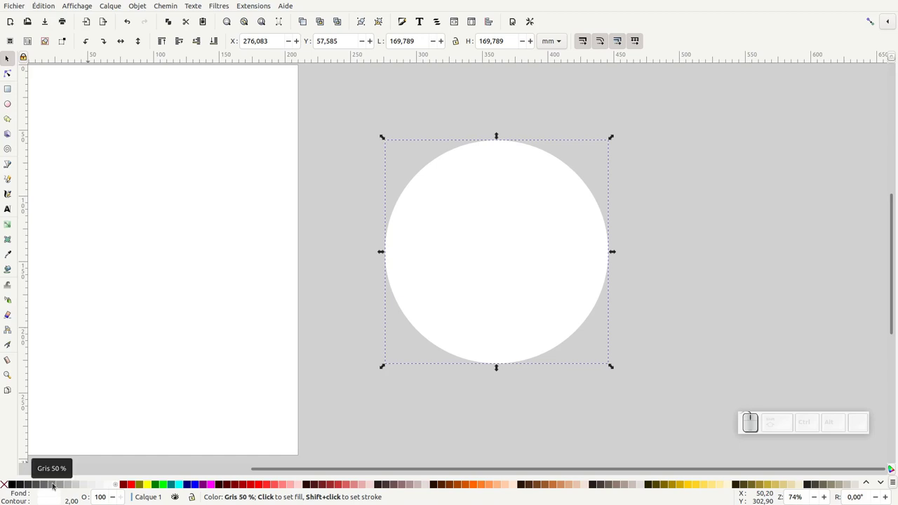
Give the circle a 50% grey fill and a dark grey outline from the palette
click(56, 484)
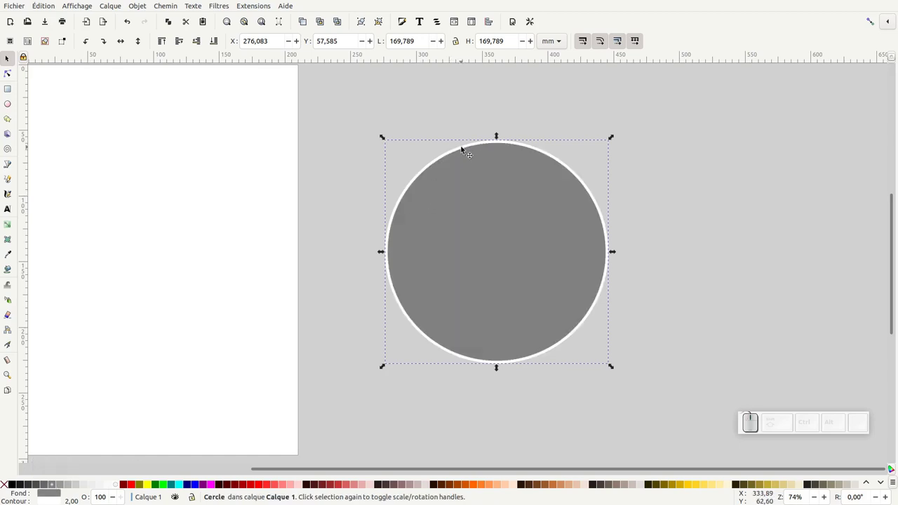
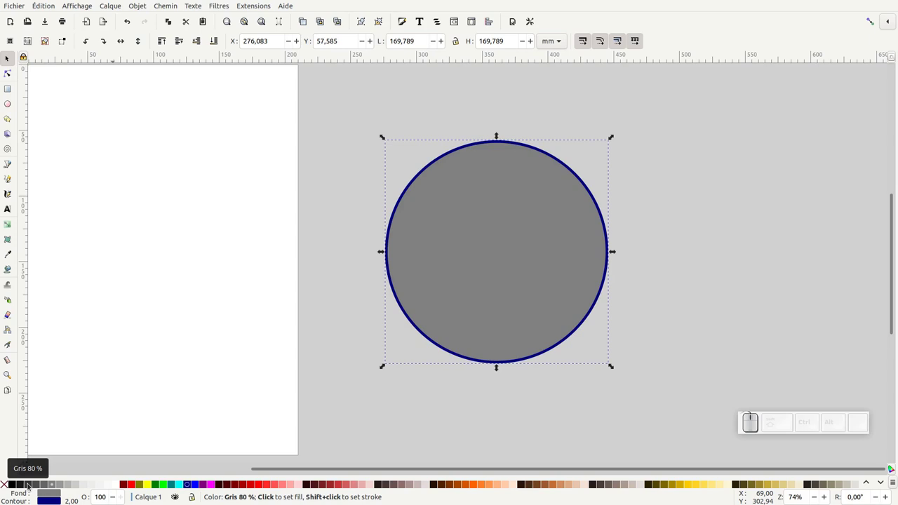
click(31, 486)
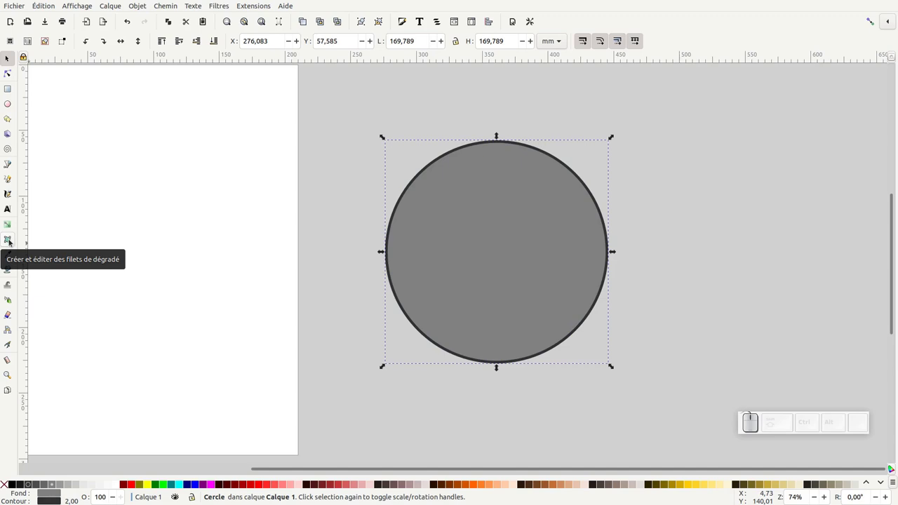
Switch to the Mesh gradient tool for the grey circle
click(13, 241)
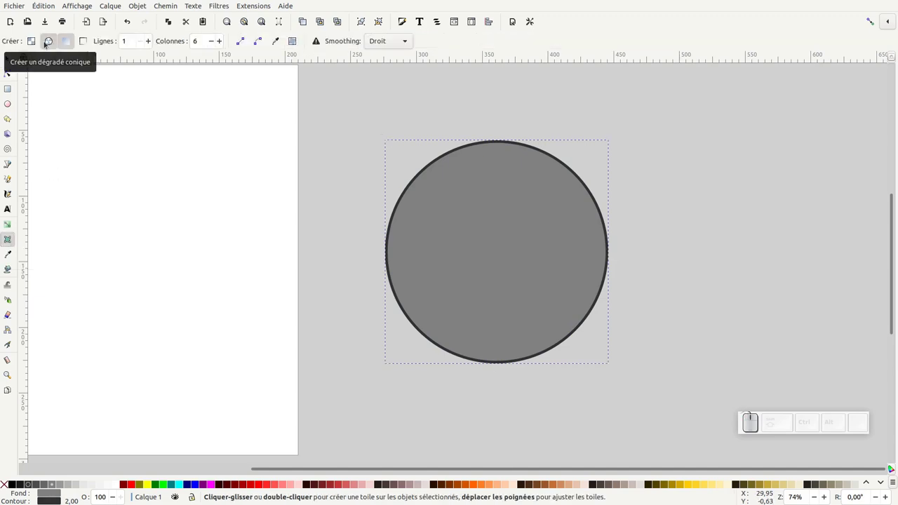
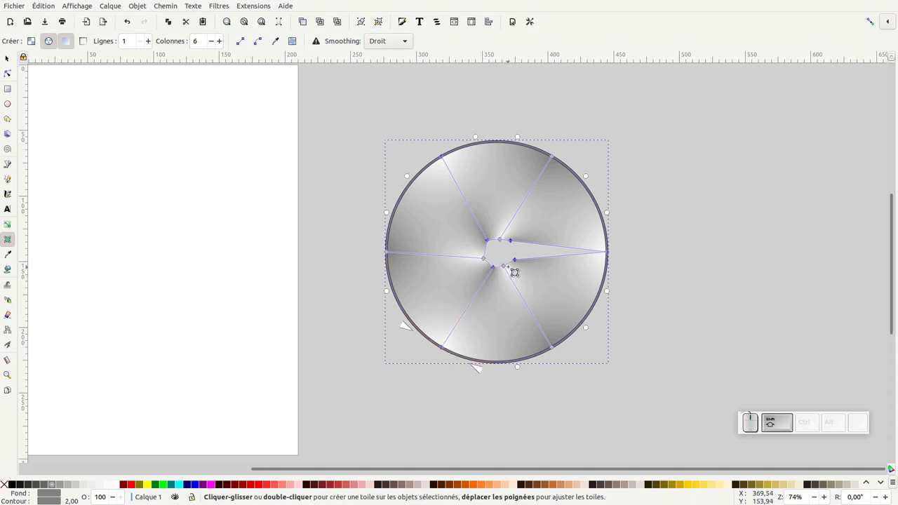
Set the chosen mesh corners to white and switch snapping on for centring the mesh nodes
double_click(116, 489)
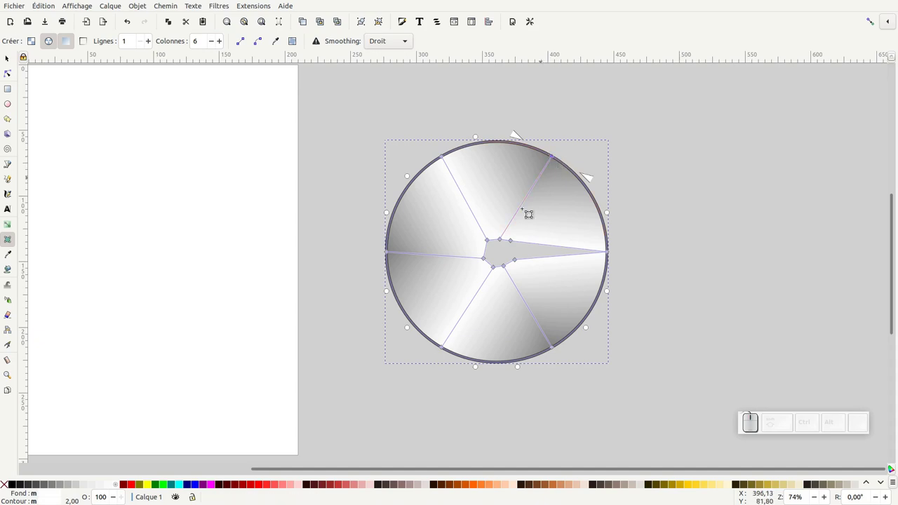
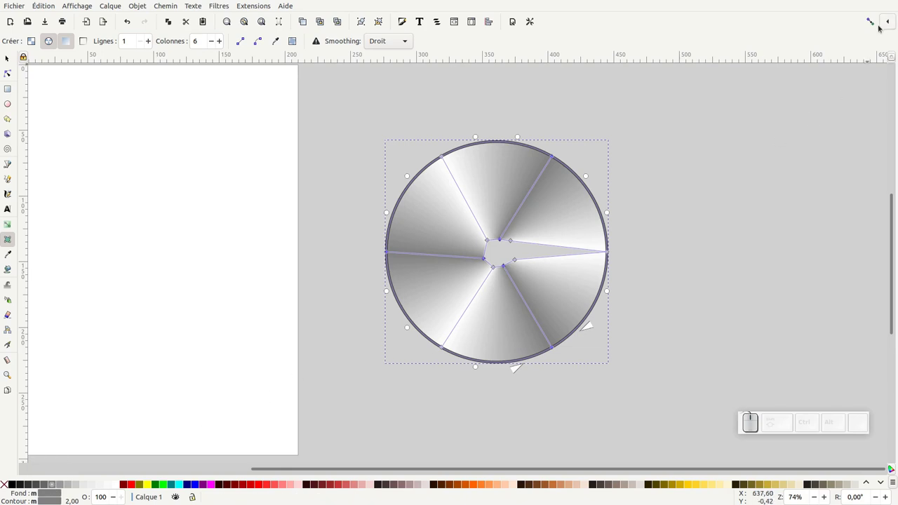
click(887, 22)
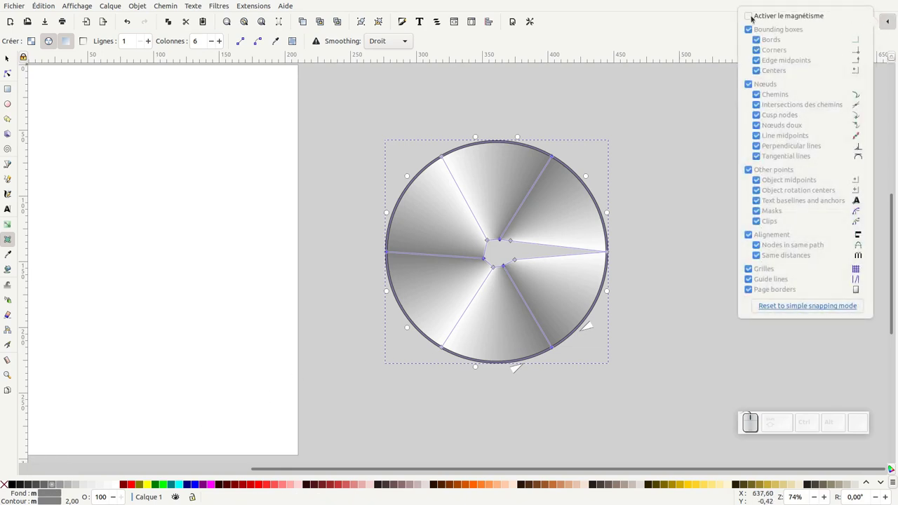
click(751, 17)
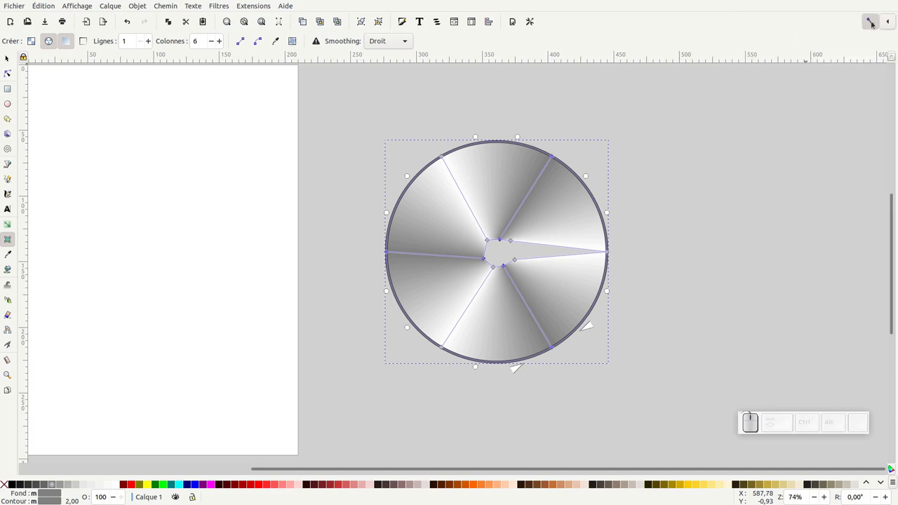
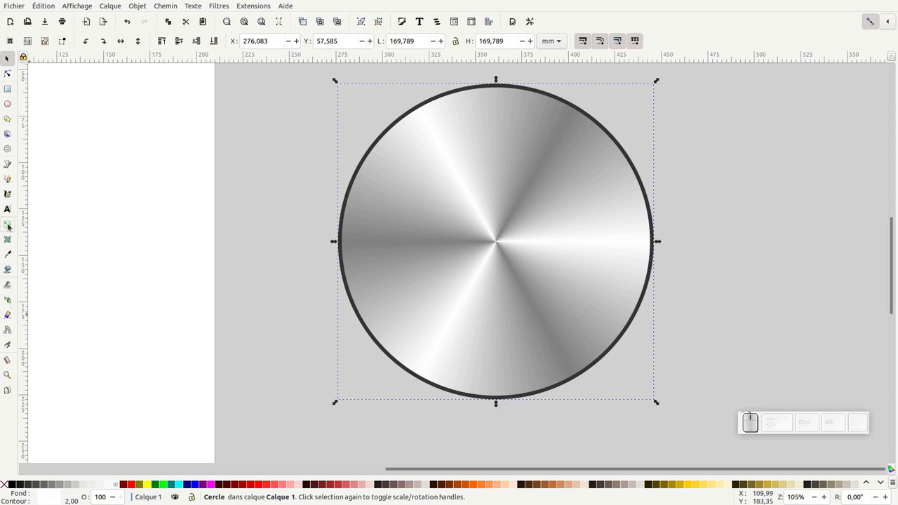
Switch to the Gradient tool for a linear gradient on the outline
click(11, 226)
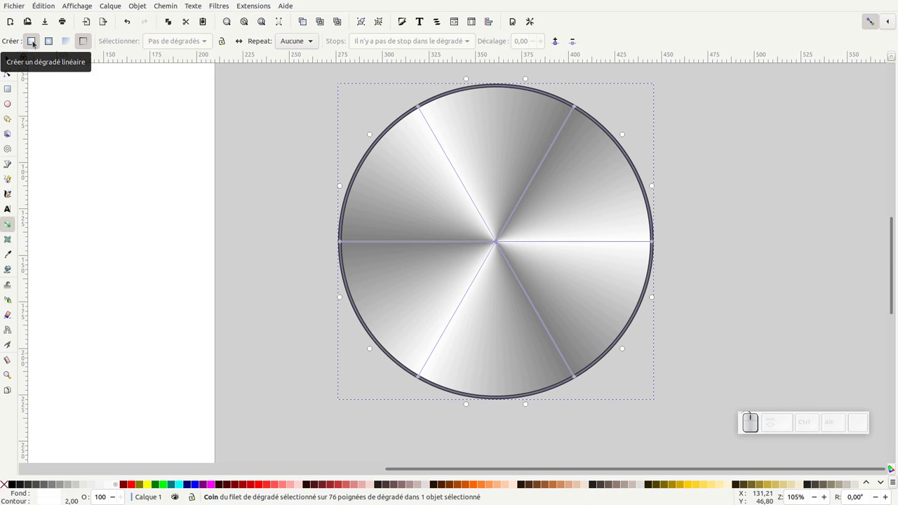
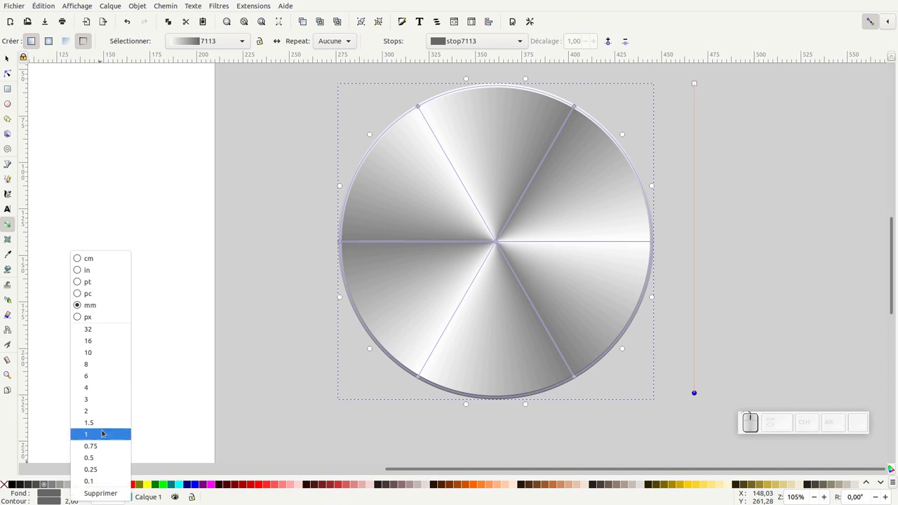
Set the disc's outline width, deselect everything and fit the whole button in the window
click(106, 426)
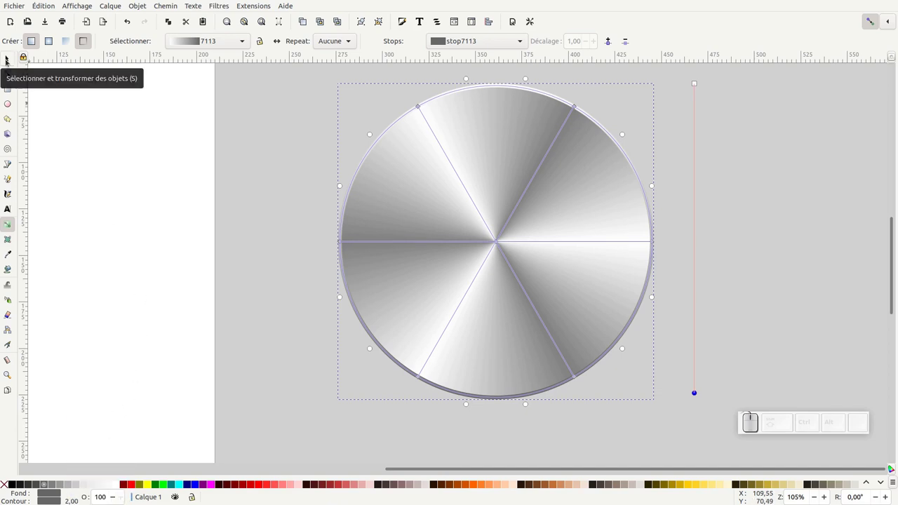
click(9, 62)
click(298, 170)
key(KP_Subtract)
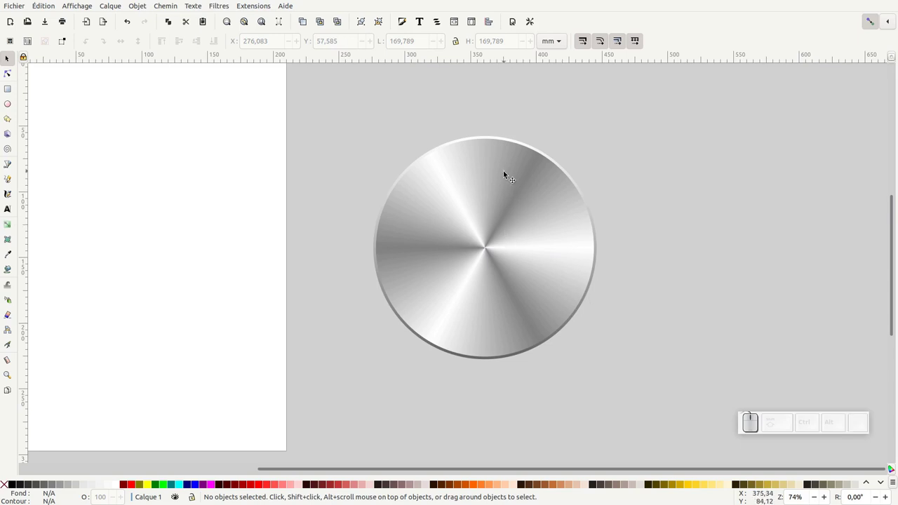
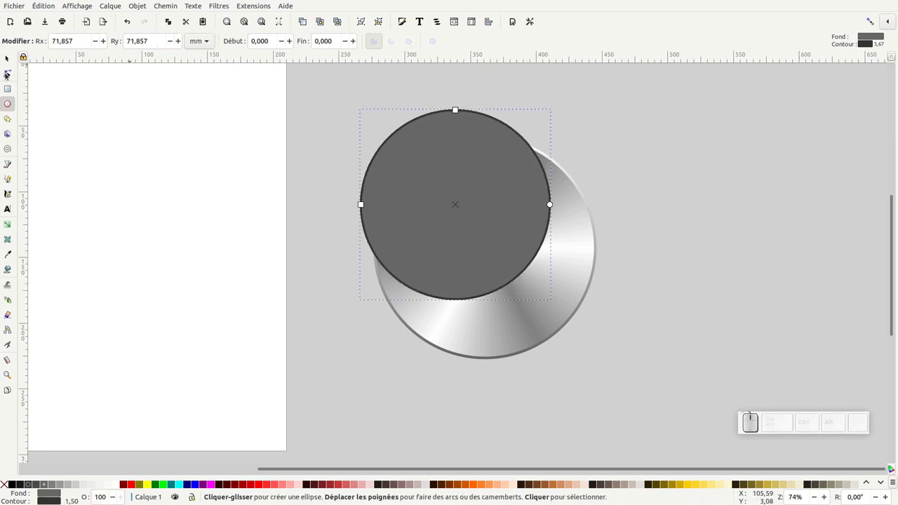
Centre the new circle on the disc and shrink it to sit just inside the metal border
drag(465, 238, 585, 263)
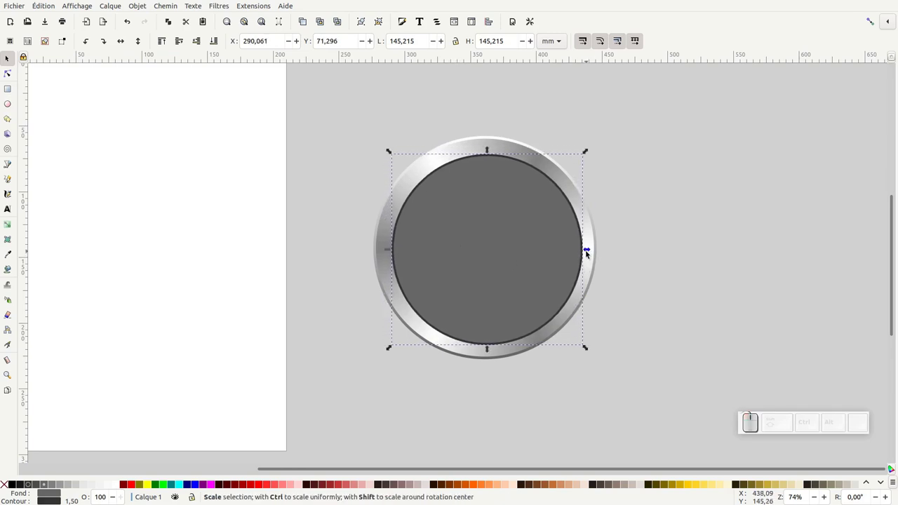
drag(591, 253, 465, 260)
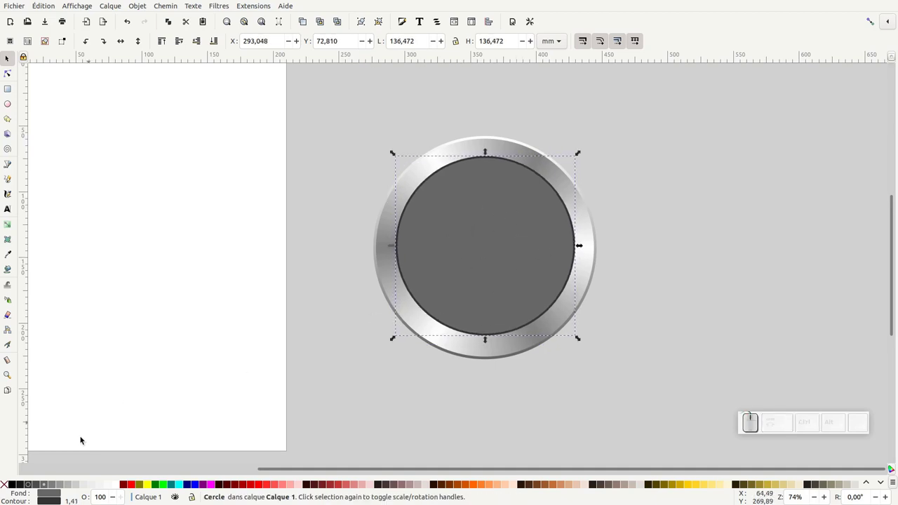
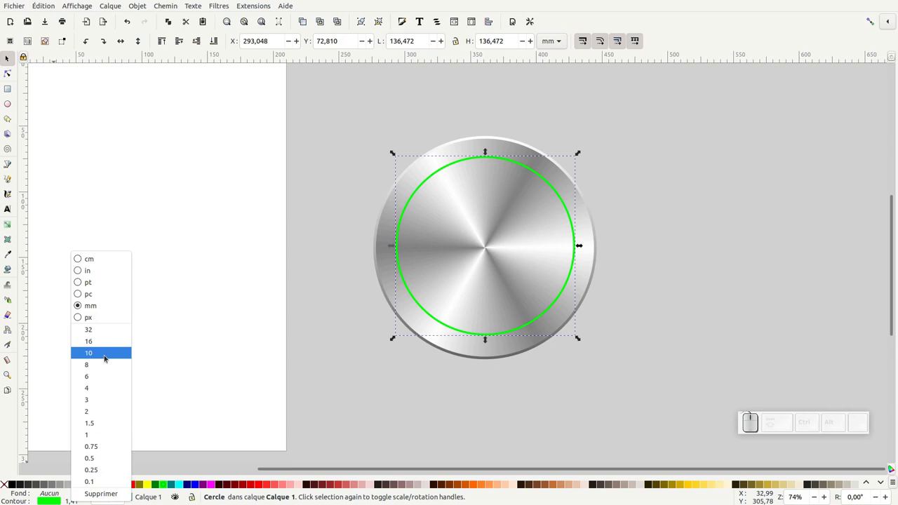
Thicken the green ring's outline to 10 and re-centre it within the metal disc with snapping on
click(108, 356)
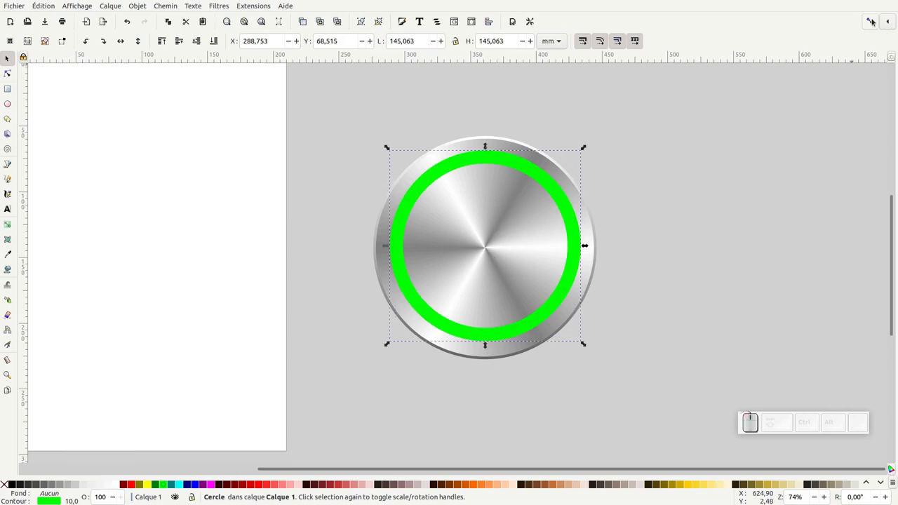
click(872, 24)
drag(536, 183, 510, 247)
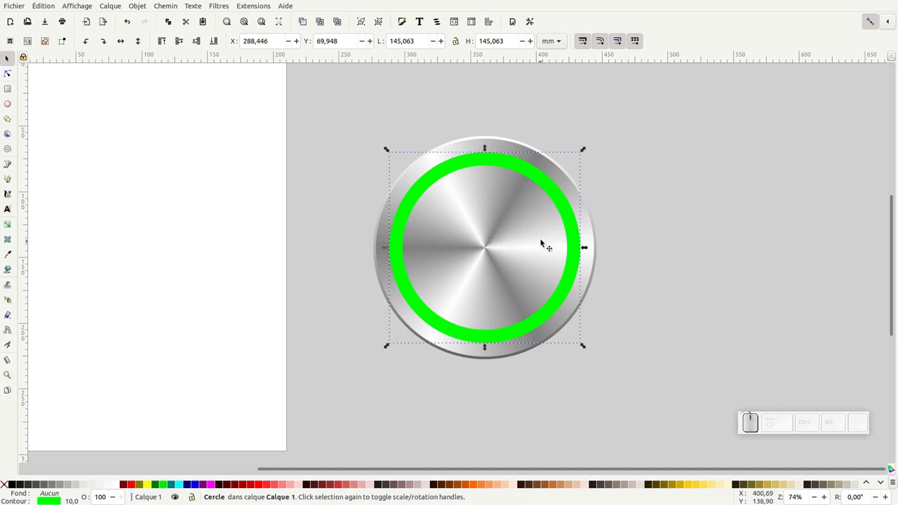
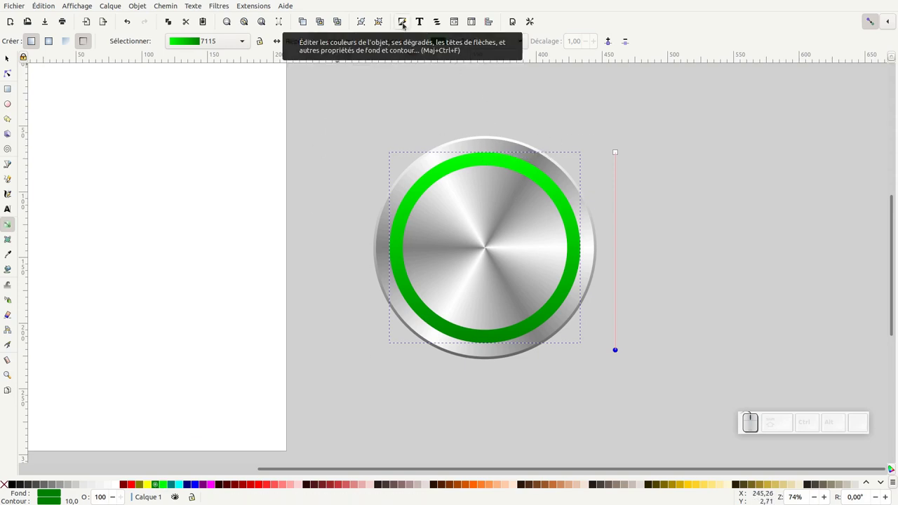
Bring up the Fill and Stroke settings for the green gradient ring
click(407, 25)
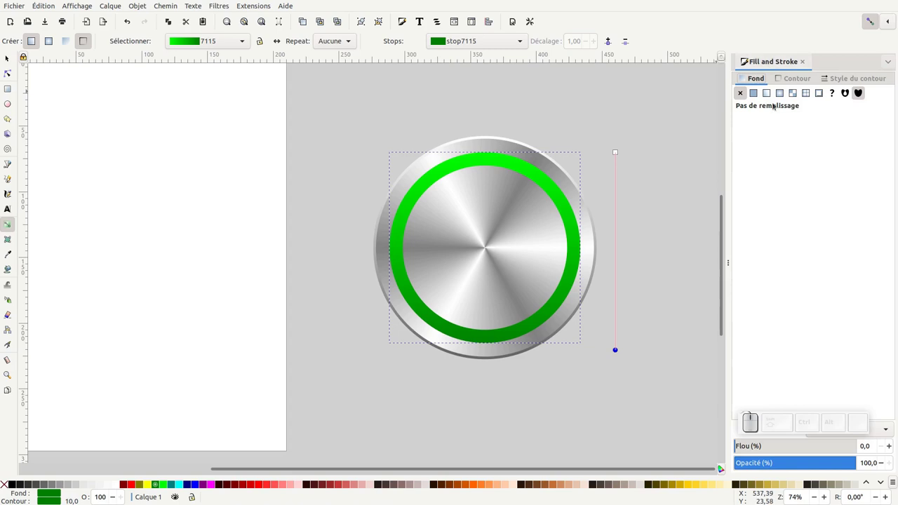
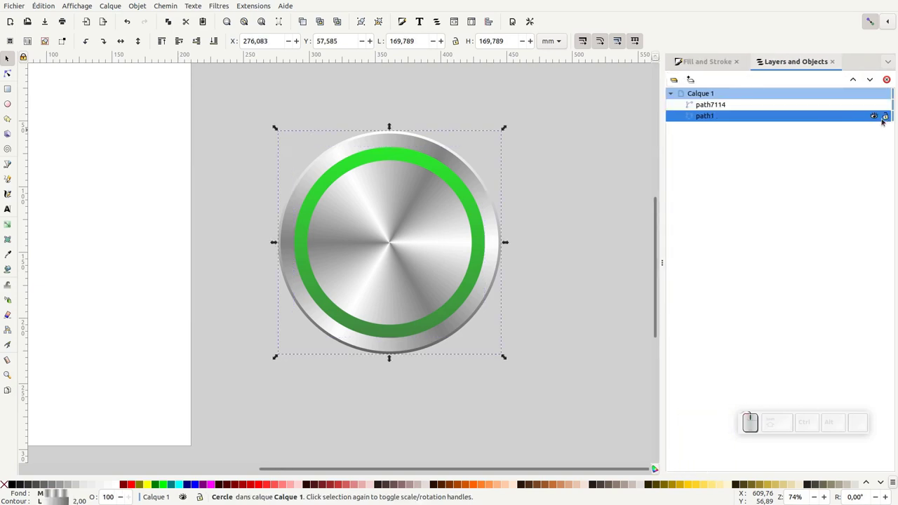
Lock the large metal disc and duplicate the green ring in place, undoing a stray move
click(634, 181)
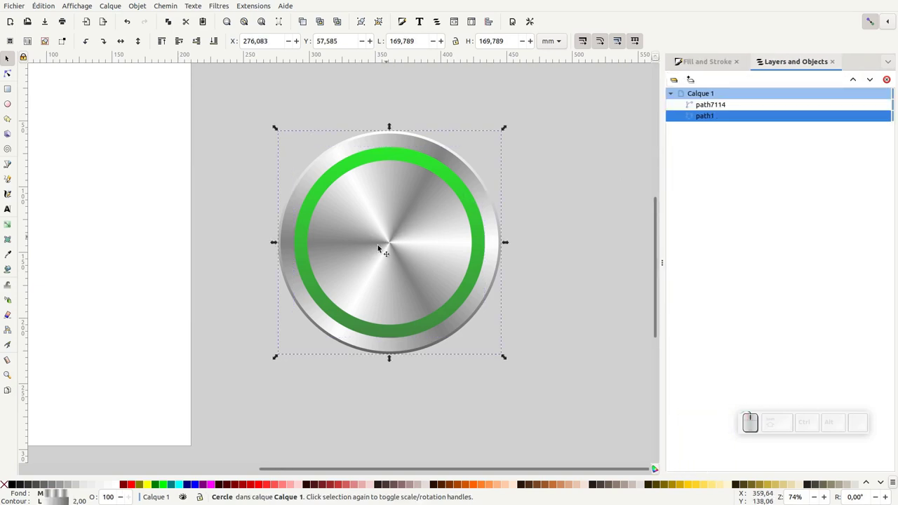
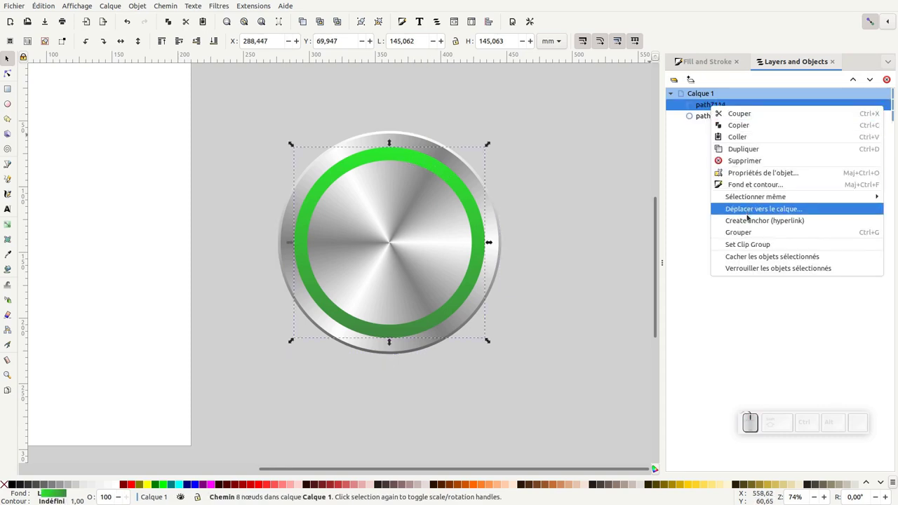
click(744, 151)
click(450, 170)
key(ctrl+z)
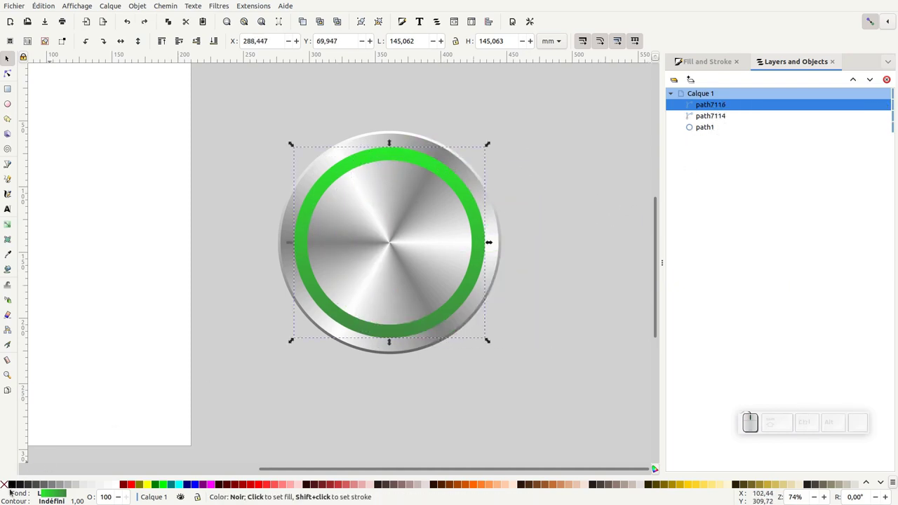
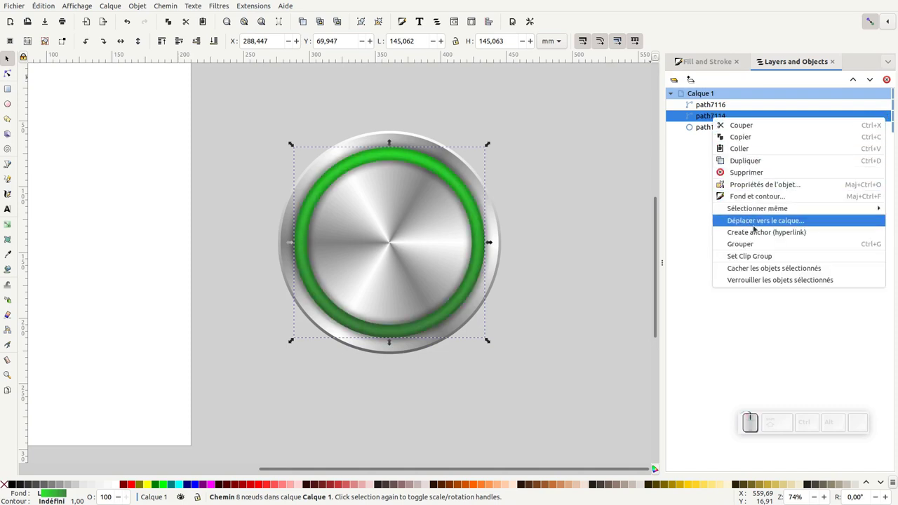
Duplicate the top ring copy and select it together with the other copy for a Difference
click(755, 157)
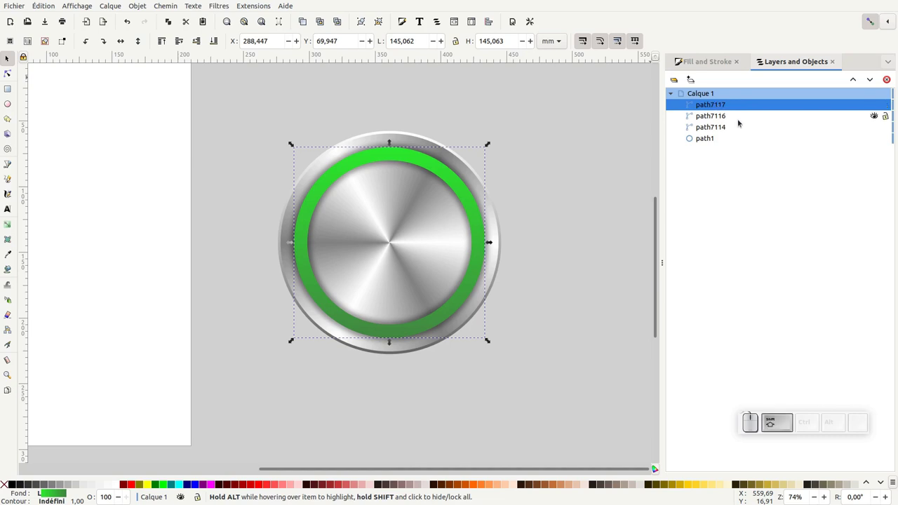
click(718, 118)
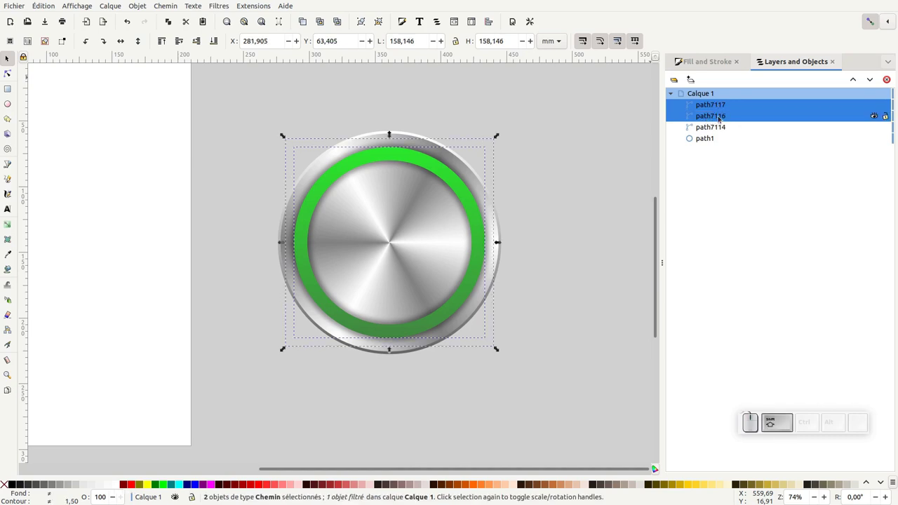
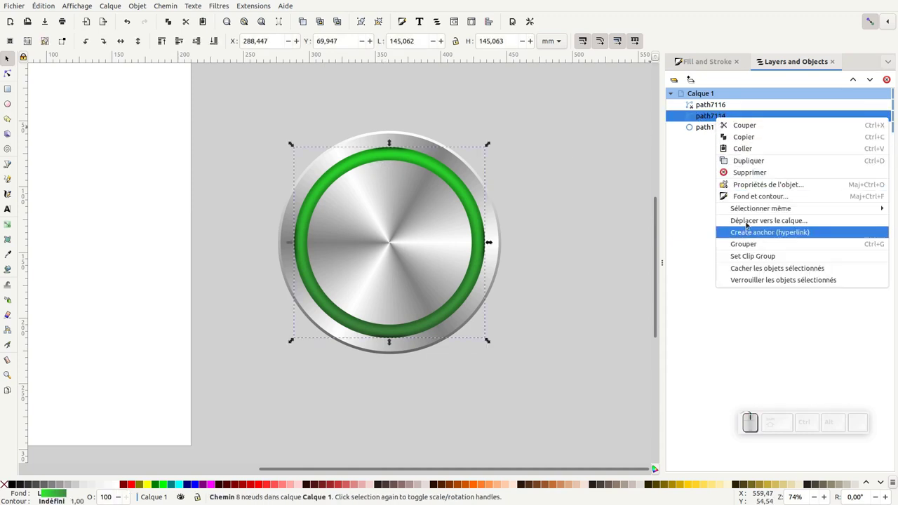
Duplicate the shaded ring and delete its outer edge, leaving just the inner circle
click(758, 161)
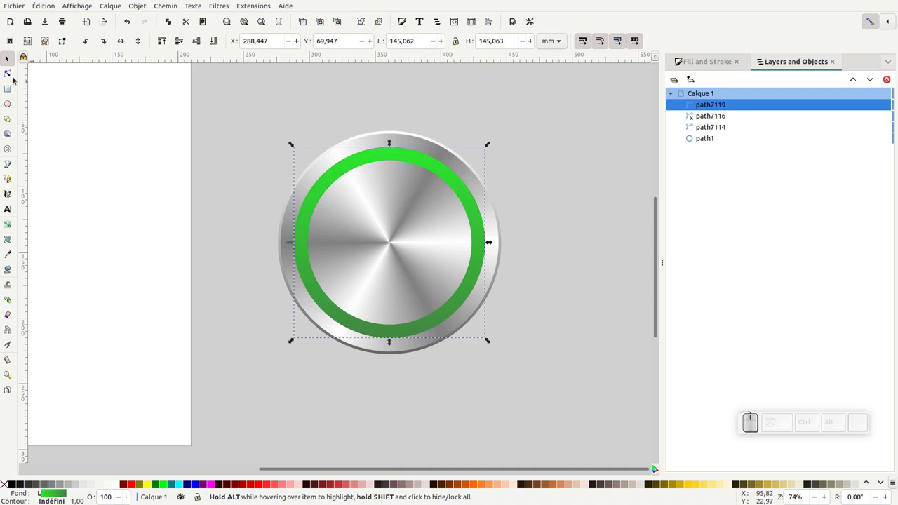
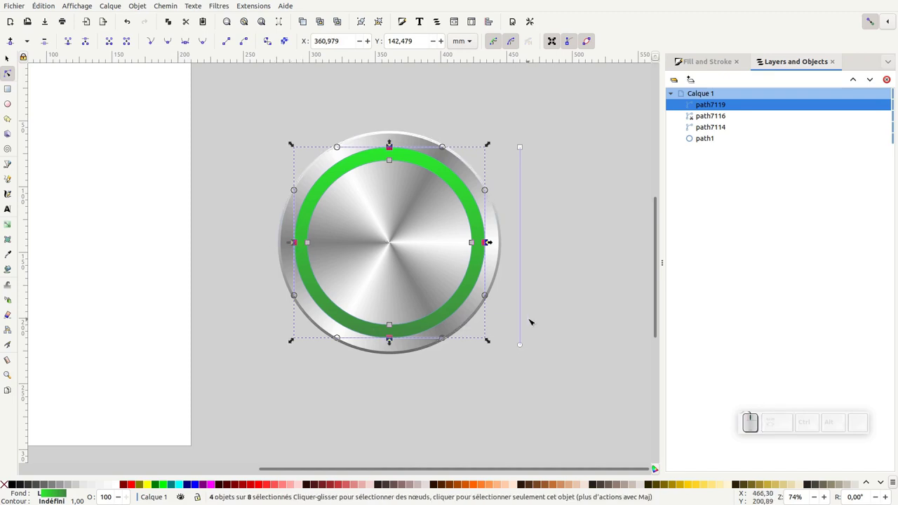
key(Delete)
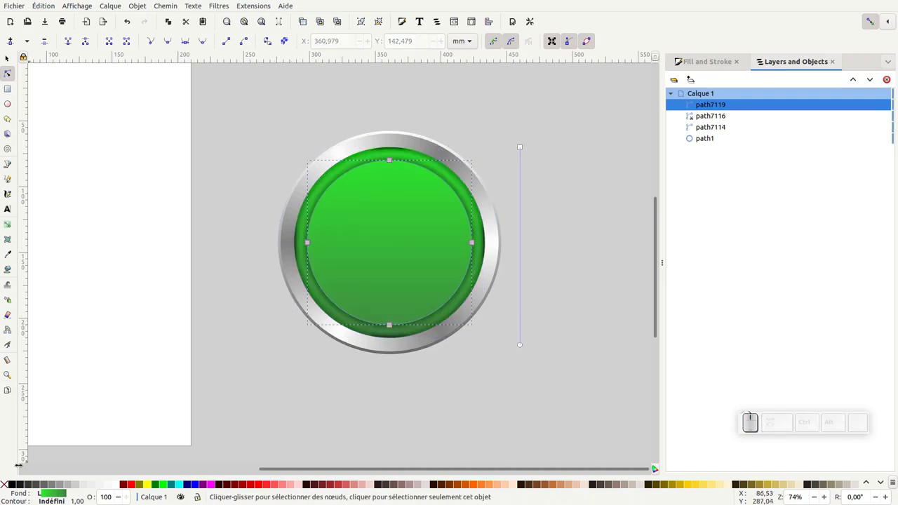